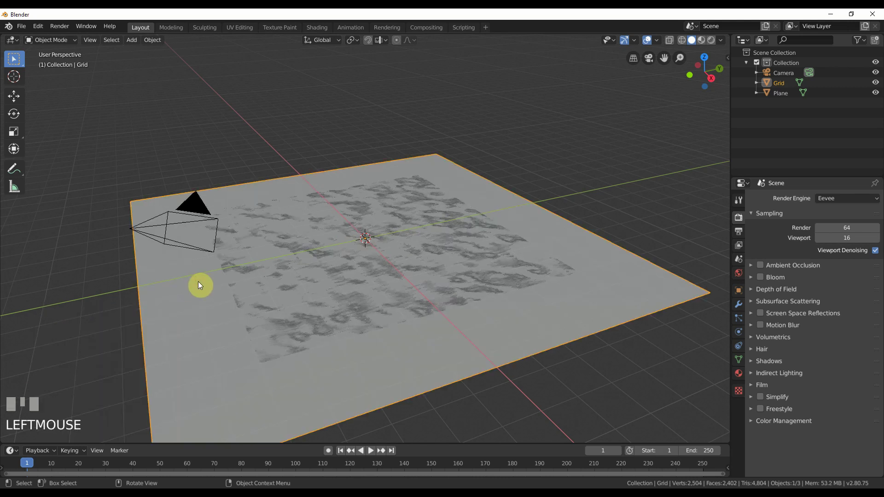
# Step: Lift the 15 m grid sheet to about 4.5 m above the logo plane and tilt it
pyautogui.moveTo(16, 101); pyautogui.dragTo(698, 118)
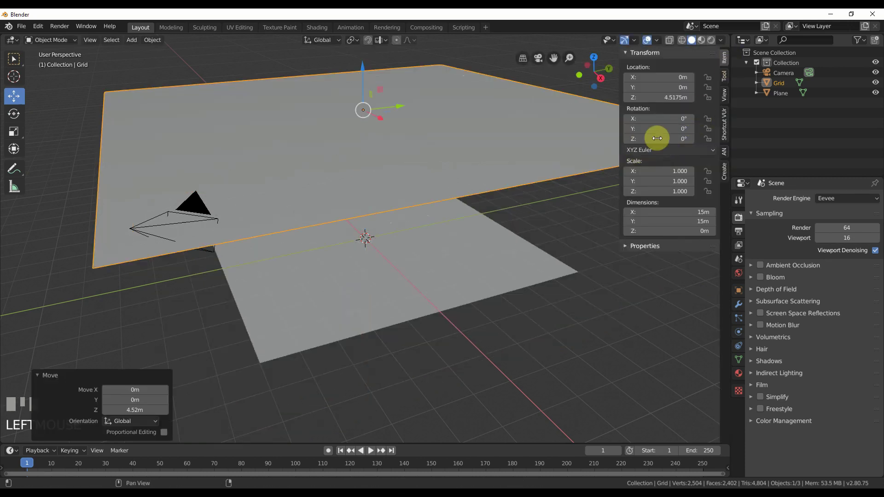
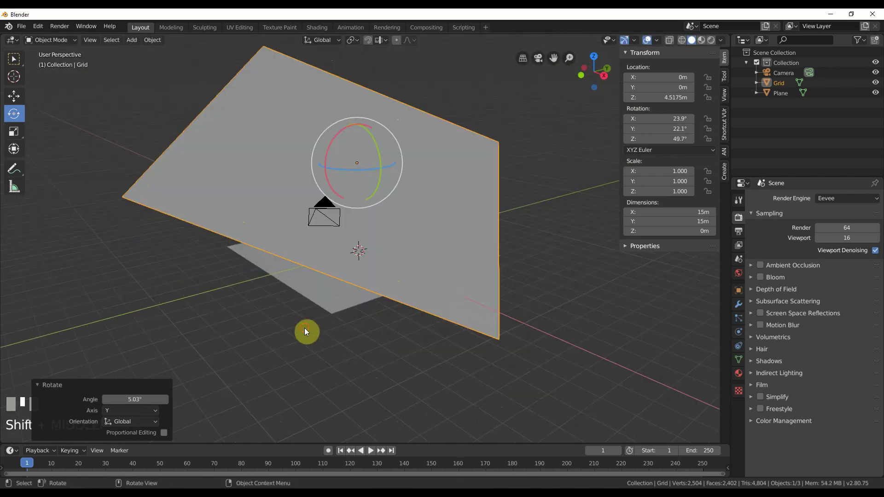
# Step: Give the logo plane Collision physics and the cloth sheet Cloth physics in the Physics properties
pyautogui.click(345, 308)
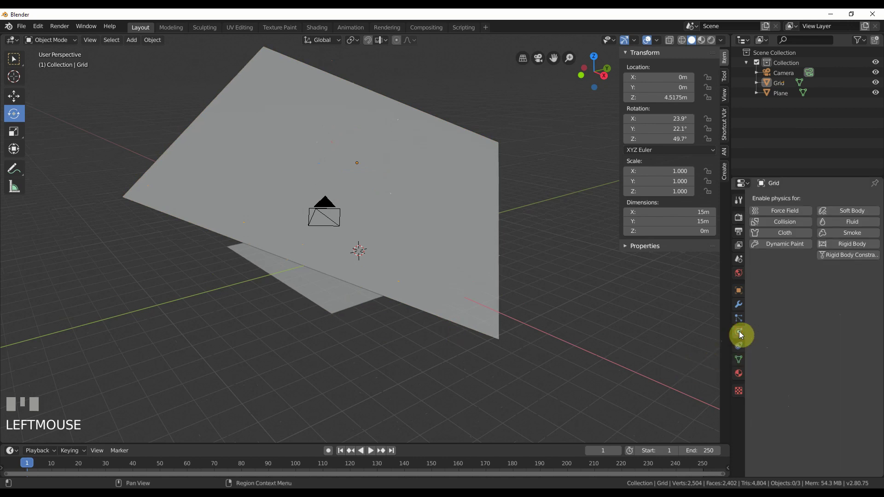
pyautogui.click(339, 291)
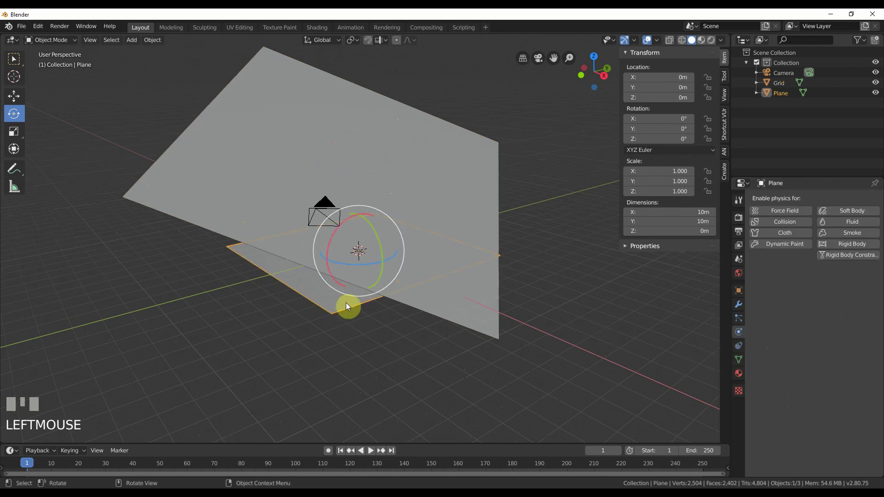
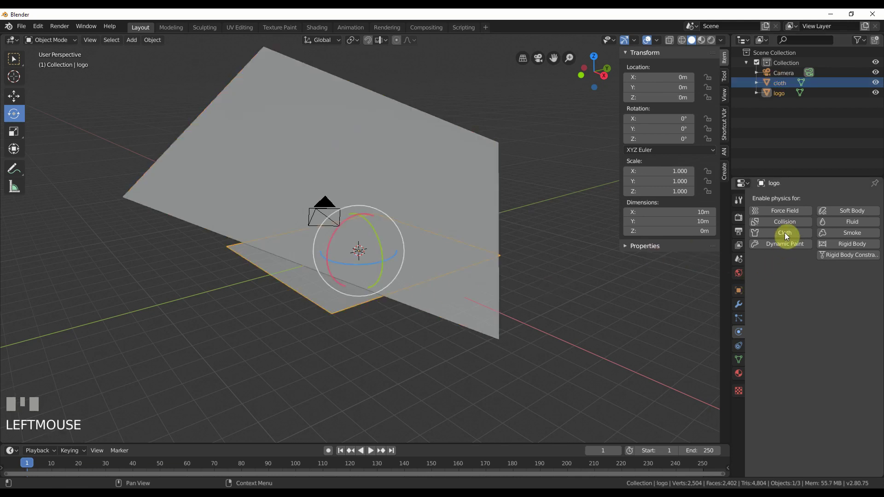
pyautogui.click(788, 224)
pyautogui.click(474, 316)
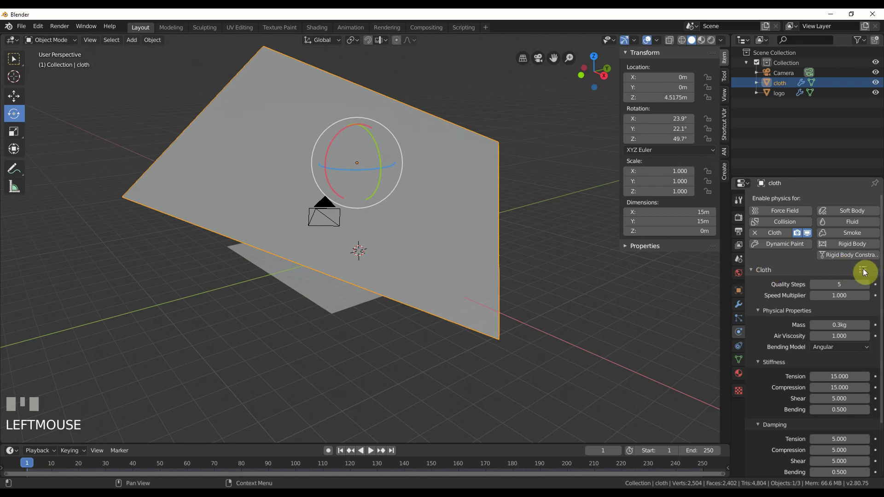
# Step: Play the simulation until the sheet drapes near frame 198, then apply the Cloth modifier
pyautogui.moveTo(866, 272); pyautogui.dragTo(370, 455)
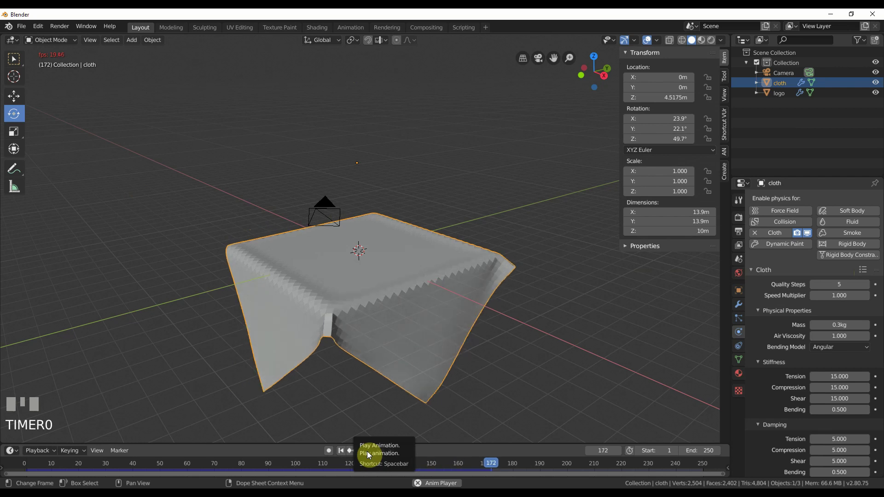
pyautogui.moveTo(370, 455); pyautogui.dragTo(691, 435)
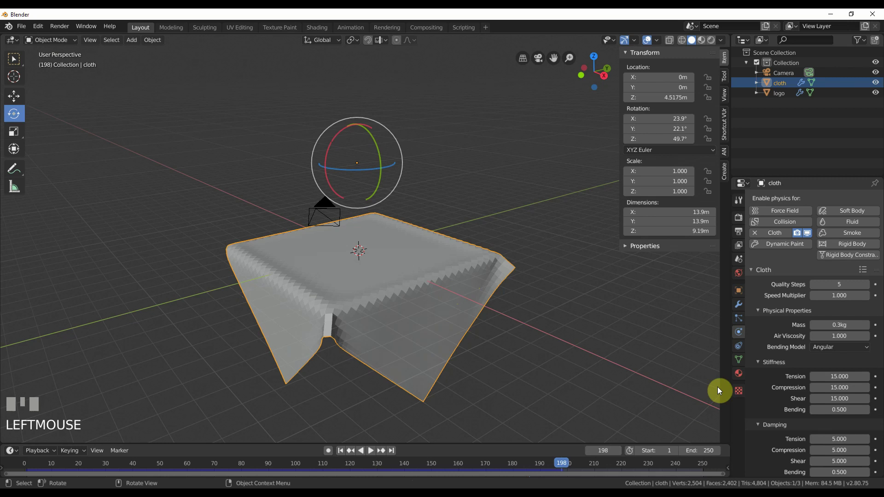
pyautogui.moveTo(742, 311); pyautogui.dragTo(389, 273)
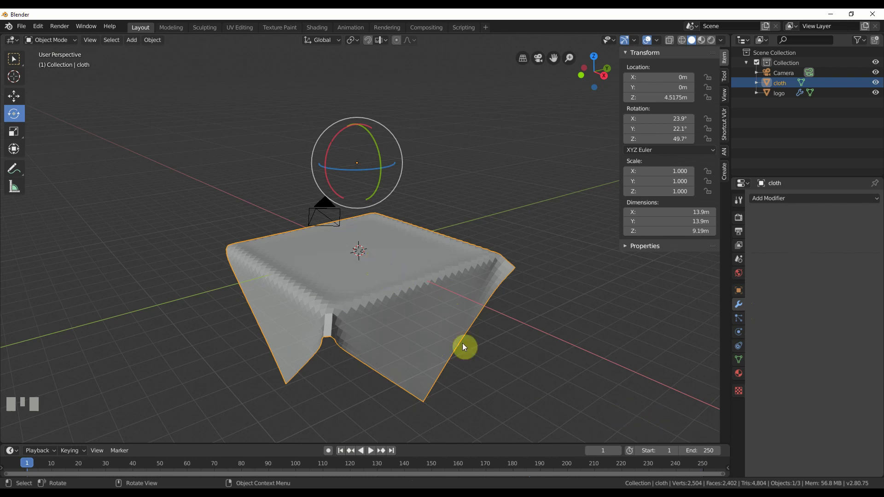
# Step: In Edit Mode assign one chosen cloth vertex to a new vertex group with Ctrl+G
pyautogui.scroll(3)
pyautogui.press('Tab')
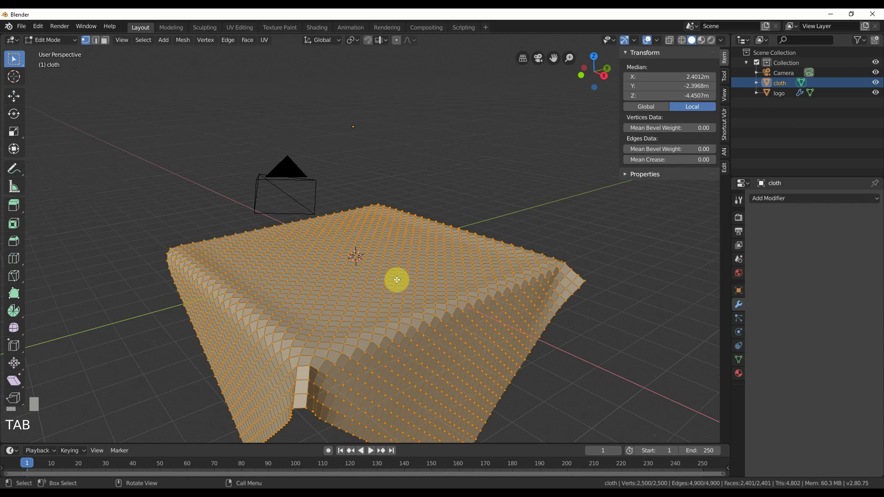
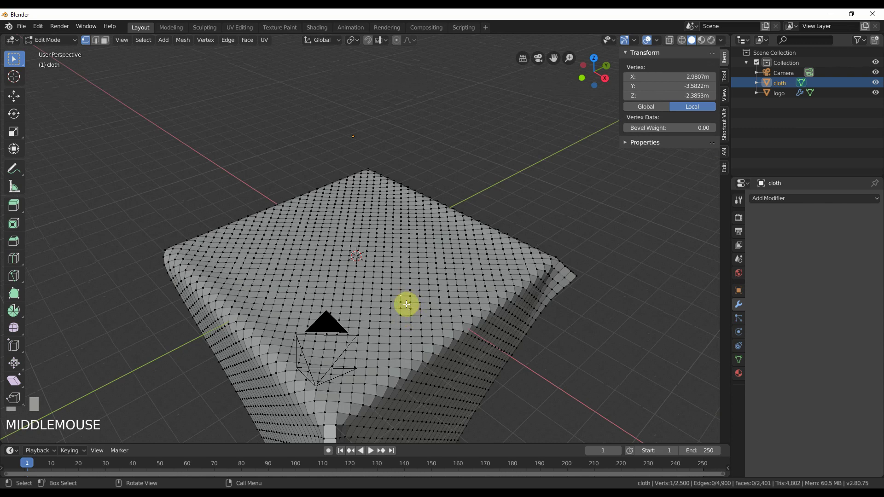
pyautogui.press('Tab')
pyautogui.moveTo(409, 307); pyautogui.dragTo(402, 321)
pyautogui.scroll(-3)
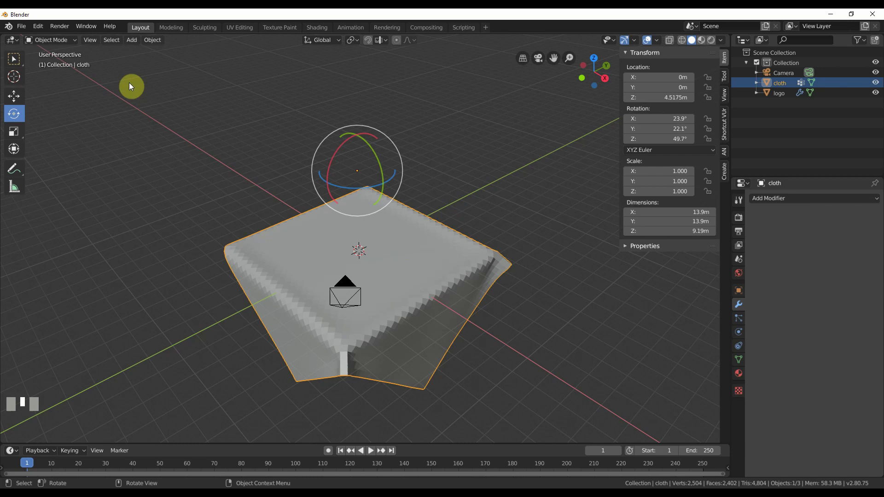
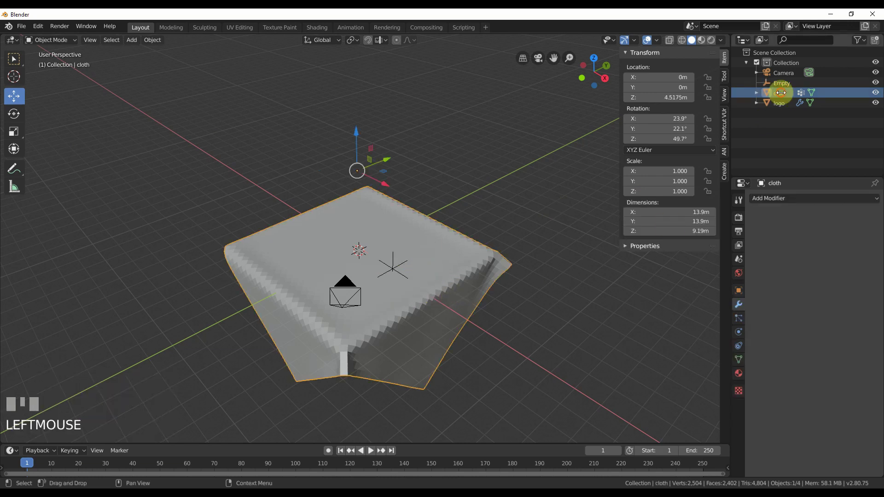
# Step: Select the cloth with the new plain-axes Empty and parent it via Ctrl+P > Object
pyautogui.click(782, 88)
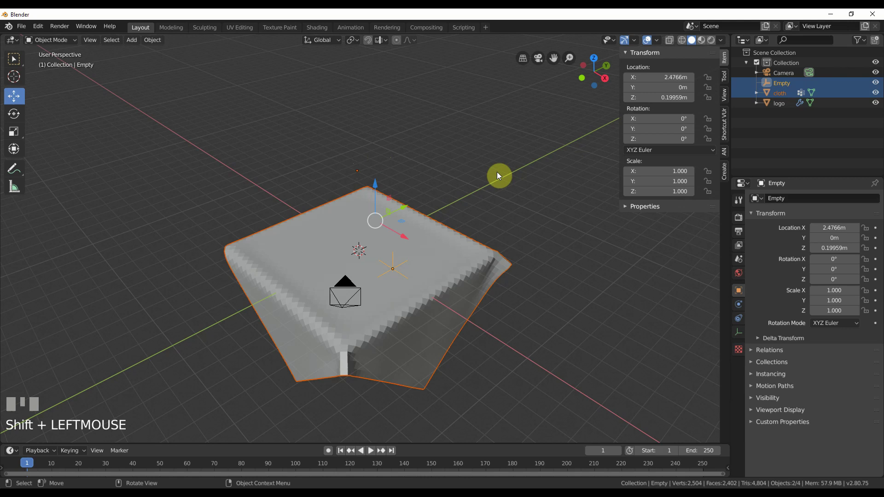
pyautogui.press('ctrl+p')
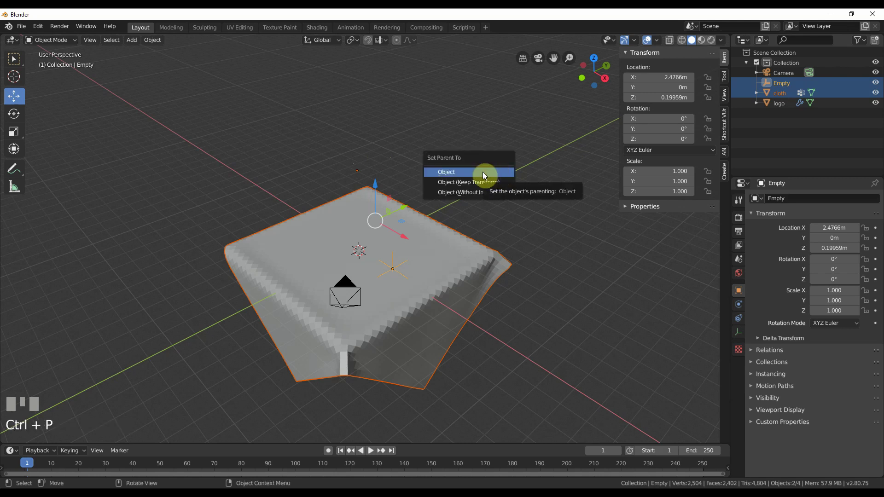
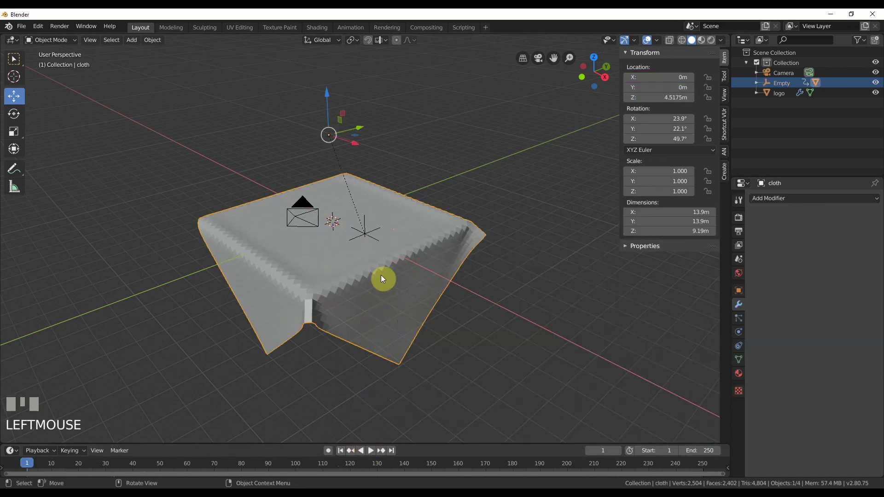
# Step: Re-add Cloth physics to the sheet with Air Viscosity 10 and Pin Group set to Group
pyautogui.click(742, 334)
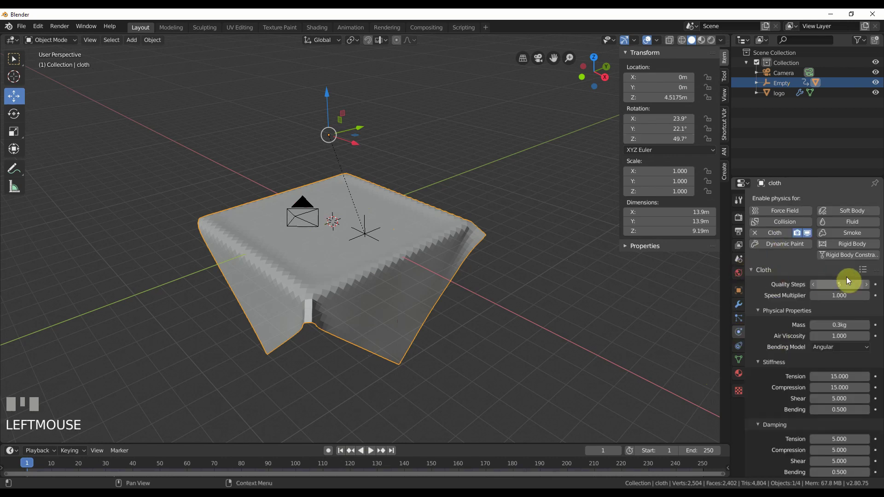
pyautogui.moveTo(867, 277); pyautogui.dragTo(801, 377)
pyautogui.scroll(-3)
pyautogui.scroll(3)
pyautogui.scroll(-3)
# Step: Play the pinned cloth simulation, stop it and rewind to frame 1
pyautogui.moveTo(818, 376); pyautogui.dragTo(387, 302)
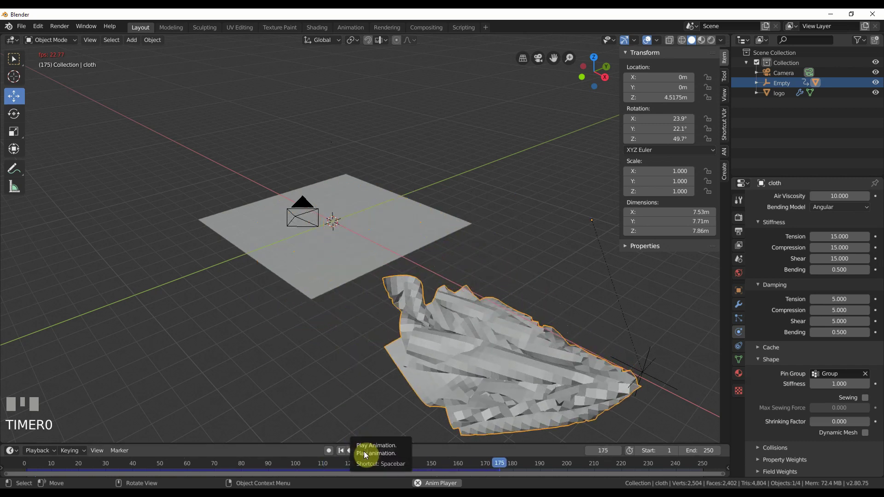
pyautogui.click(371, 447)
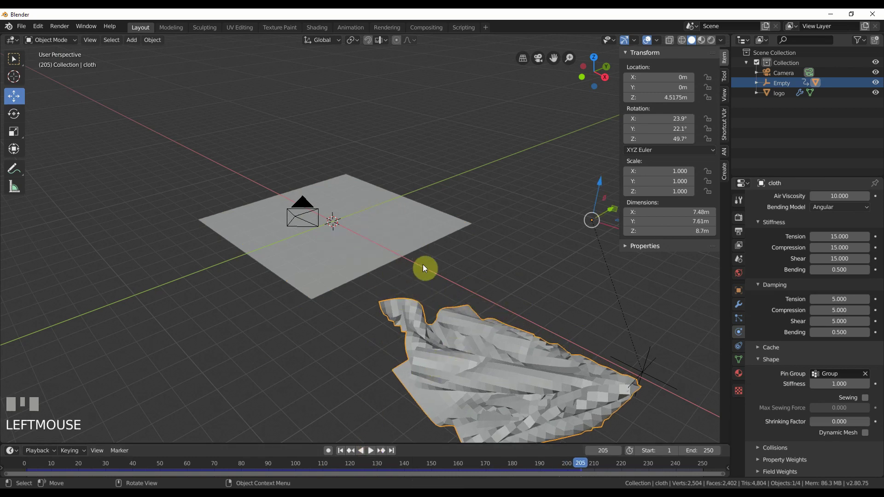
pyautogui.click(346, 455)
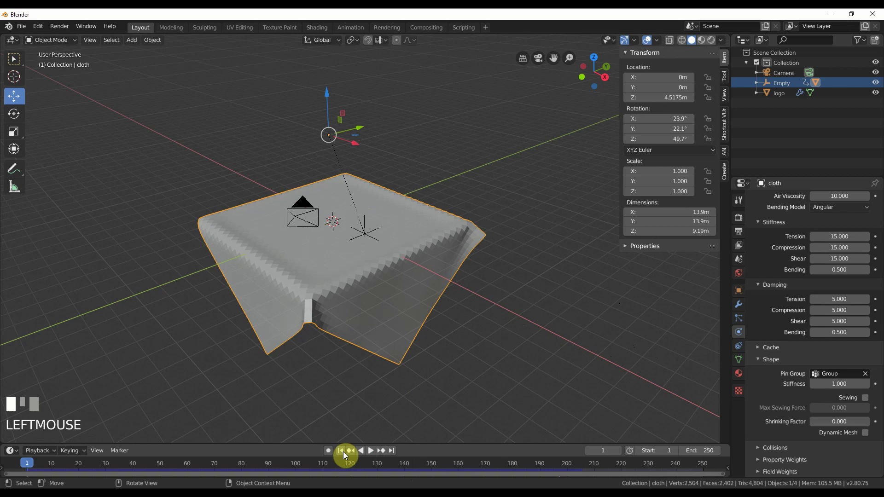
# Step: Step the simulation to frame 67 and turn on self collisions with quality 24 for the cloth
pyautogui.moveTo(370, 455); pyautogui.dragTo(319, 304)
pyautogui.moveTo(318, 304); pyautogui.dragTo(761, 452)
pyautogui.moveTo(761, 451); pyautogui.dragTo(741, 375)
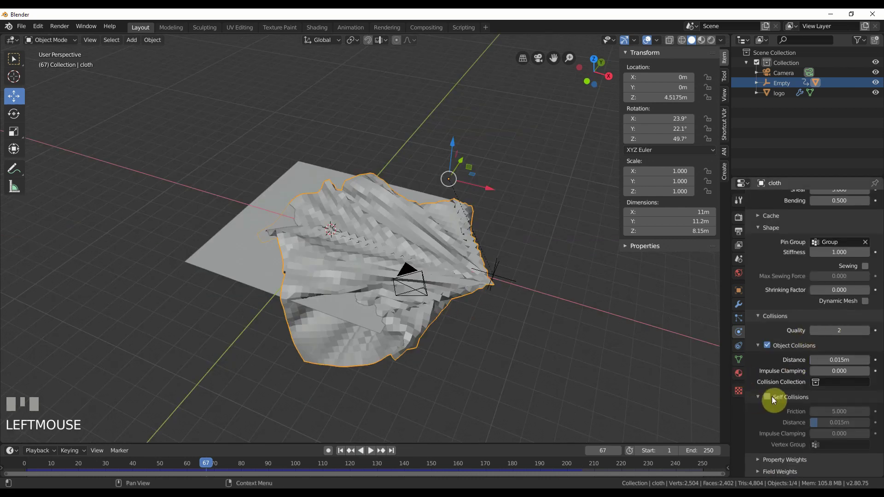
pyautogui.click(771, 400)
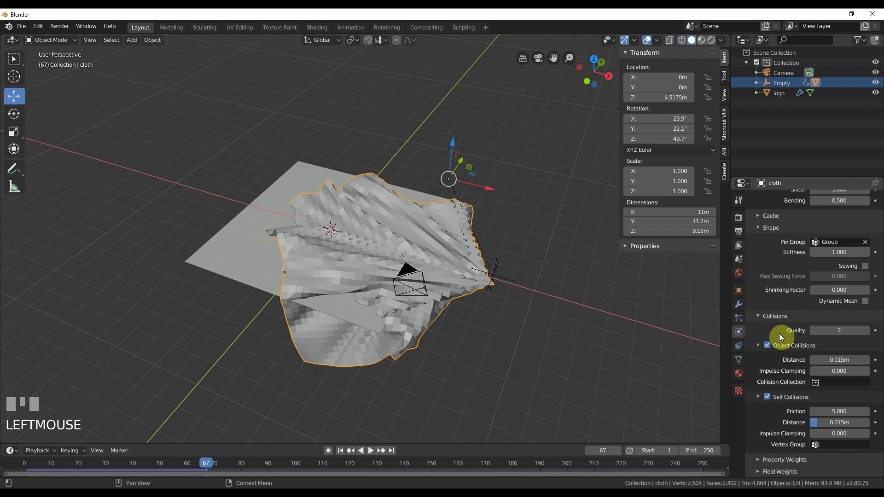
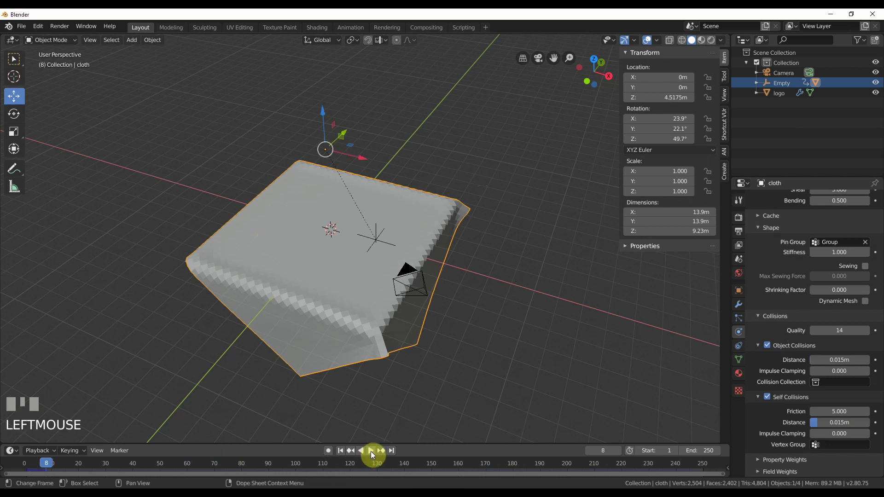
# Step: Rewind to frame 1 and replay so the empty pulls the cloth off the logo
pyautogui.click(374, 455)
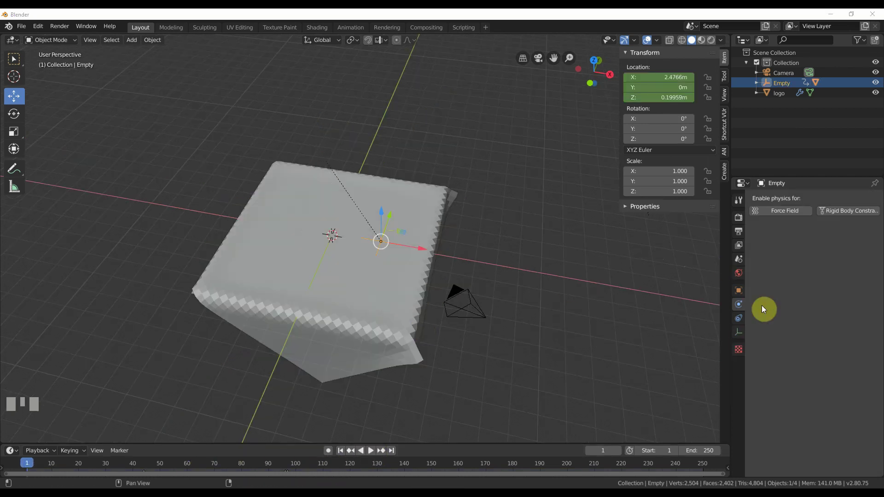
pyautogui.click(335, 245)
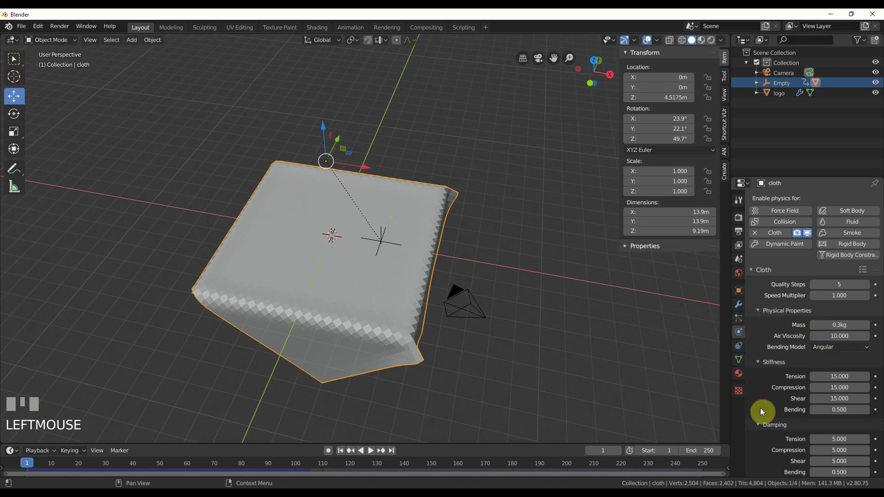
pyautogui.scroll(-3)
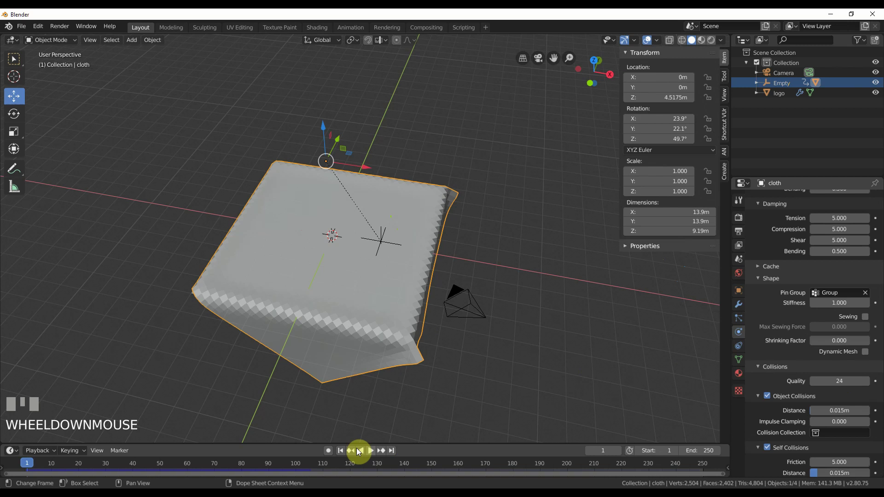
pyautogui.moveTo(41, 465); pyautogui.dragTo(751, 348)
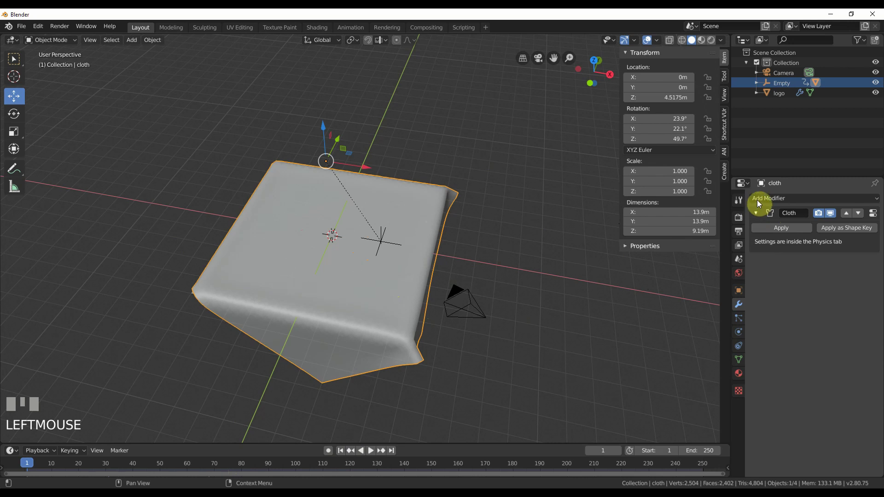
# Step: Add a Subdivision Surface modifier to the cloth with viewport and render levels 2
pyautogui.moveTo(706, 337); pyautogui.dragTo(813, 320)
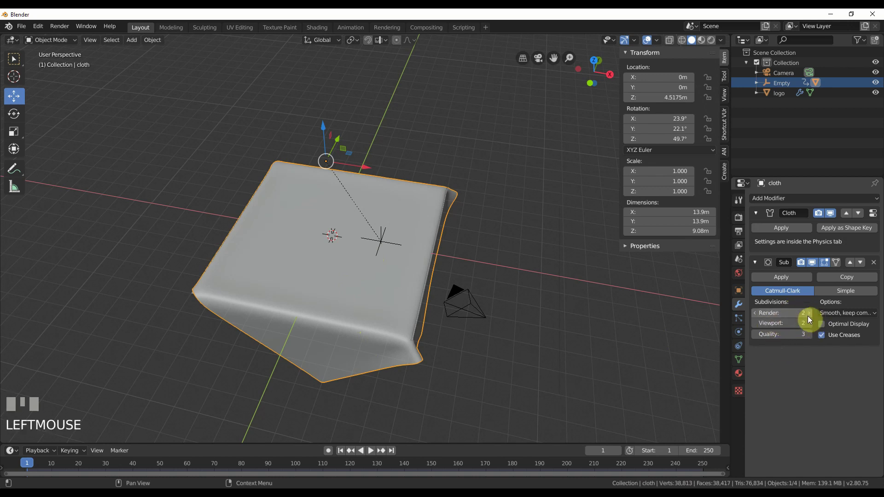
# Step: Set the cloth cache to start at frame 44 and end at 144, then bake it
pyautogui.moveTo(50, 465); pyautogui.dragTo(406, 280)
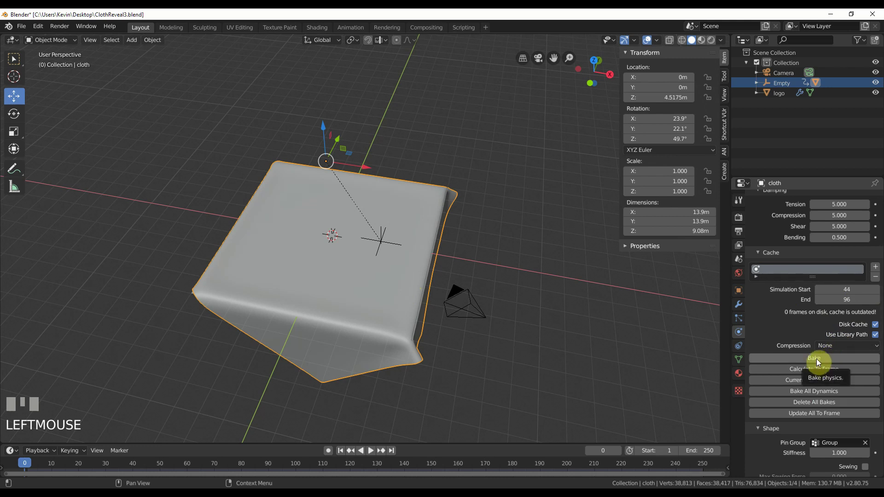
pyautogui.moveTo(196, 427); pyautogui.dragTo(485, 324)
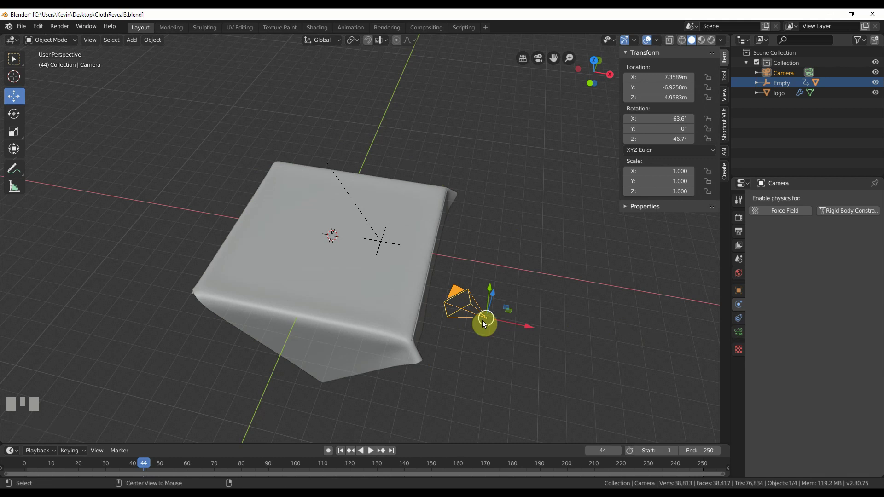
# Step: Clear the camera's location and rotation, raise it on Z and look through it
pyautogui.press('alt+g')
pyautogui.press('alt+r')
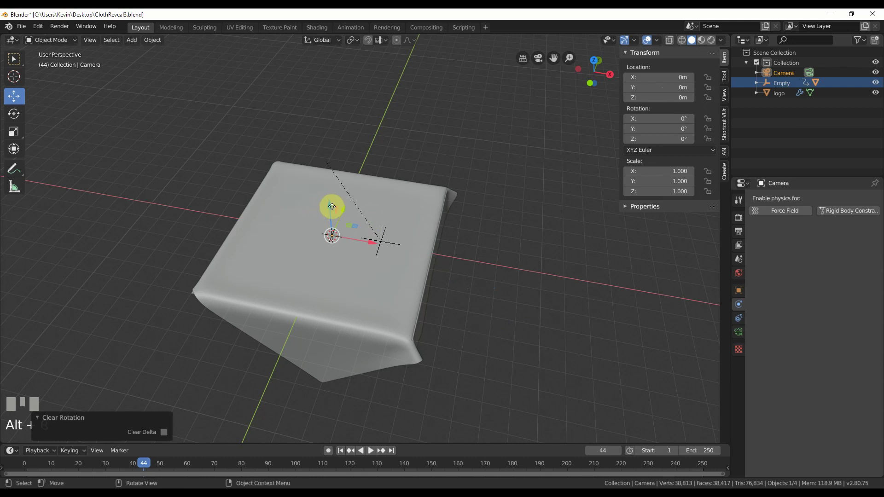
pyautogui.moveTo(341, 192); pyautogui.dragTo(740, 253)
pyautogui.press('KP_0')
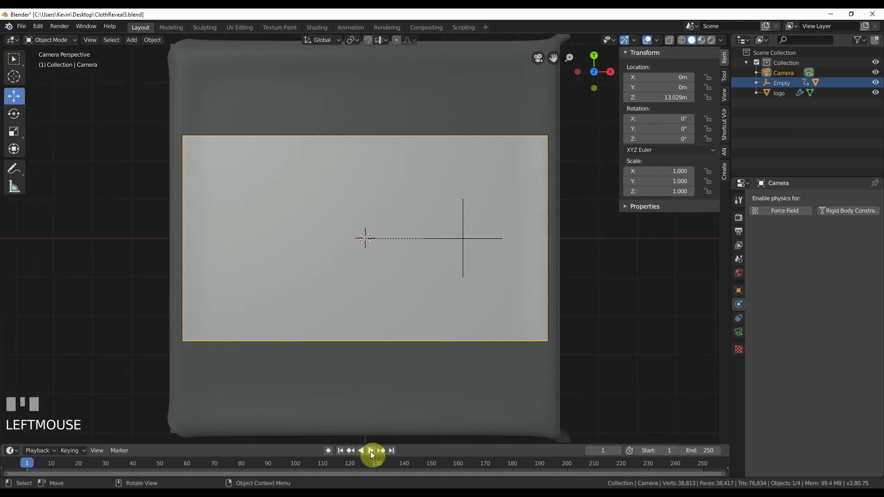
# Step: Play the baked cloth reveal through the camera and preview it with materials shown
pyautogui.moveTo(374, 453); pyautogui.dragTo(305, 339)
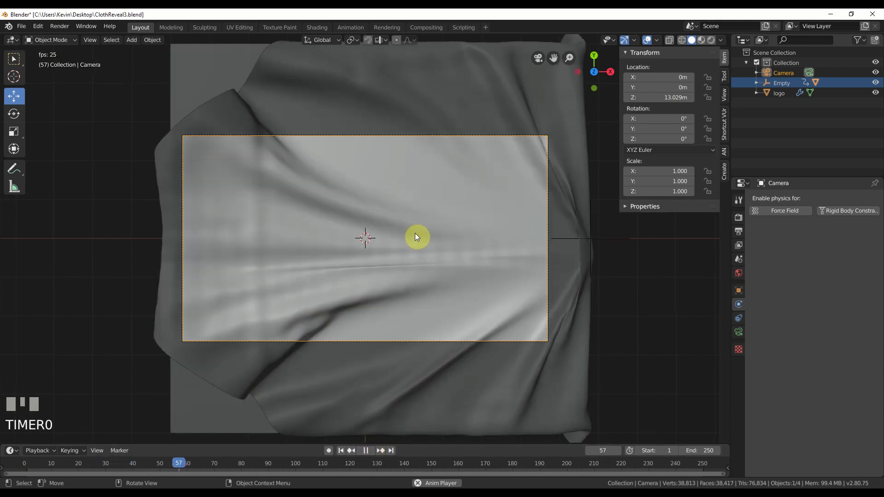
pyautogui.click(369, 455)
pyautogui.moveTo(274, 468); pyautogui.dragTo(714, 45)
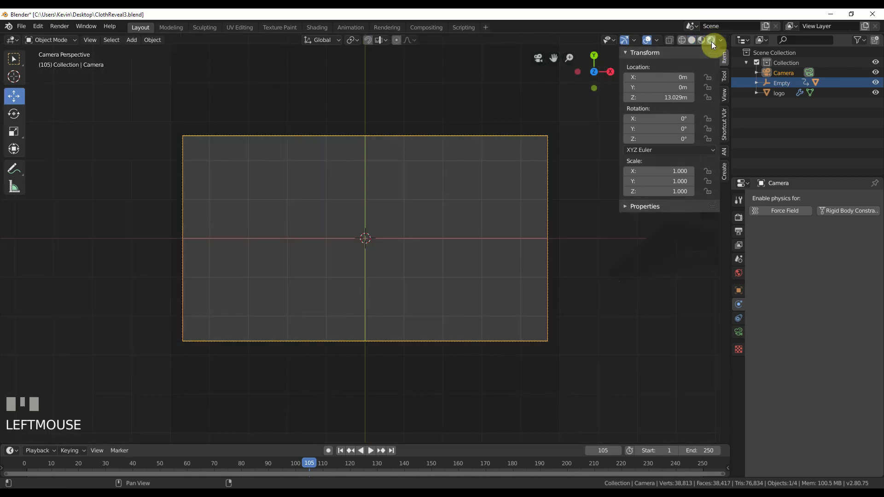
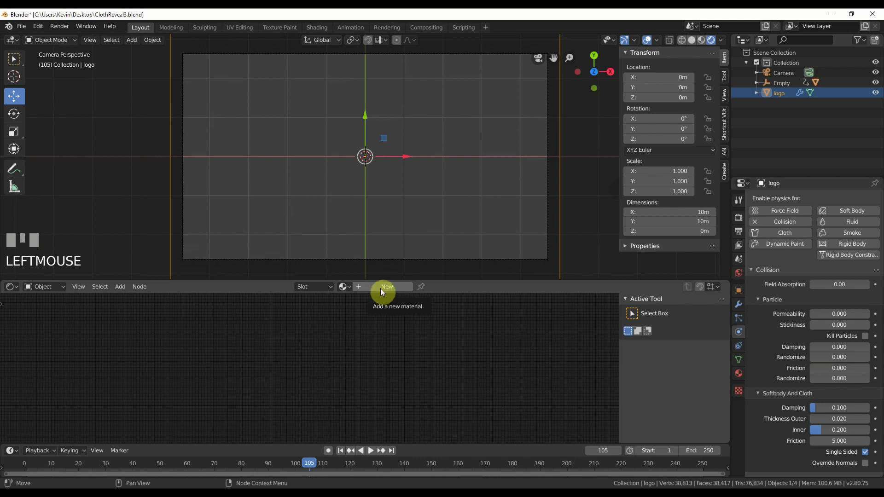
# Step: Connect an Image Texture to Base Color and load blogo.png into it
pyautogui.moveTo(383, 292); pyautogui.dragTo(434, 344)
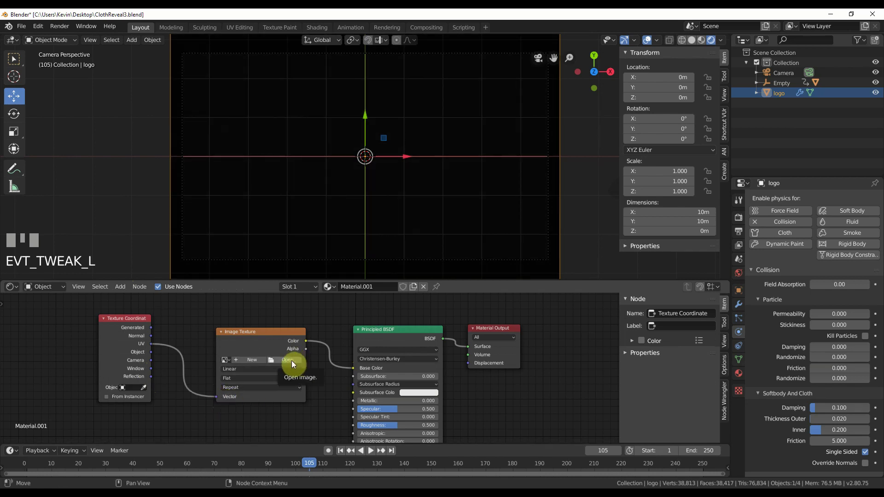
pyautogui.click(550, 359)
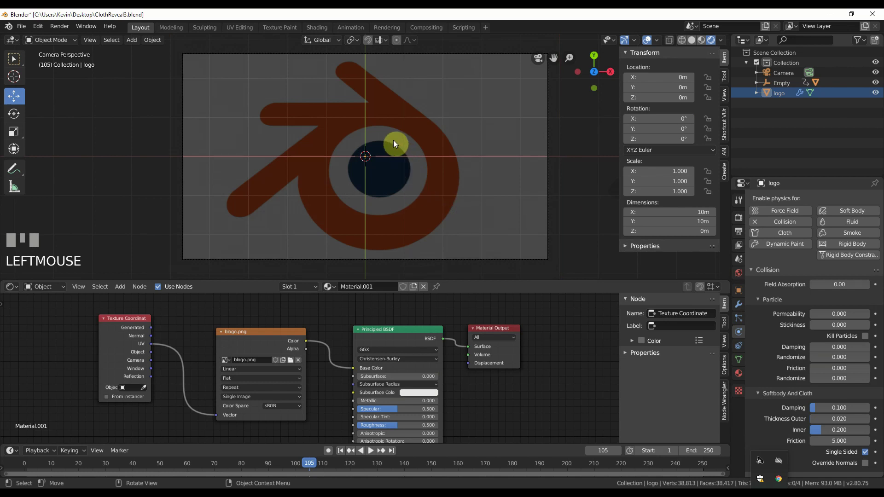
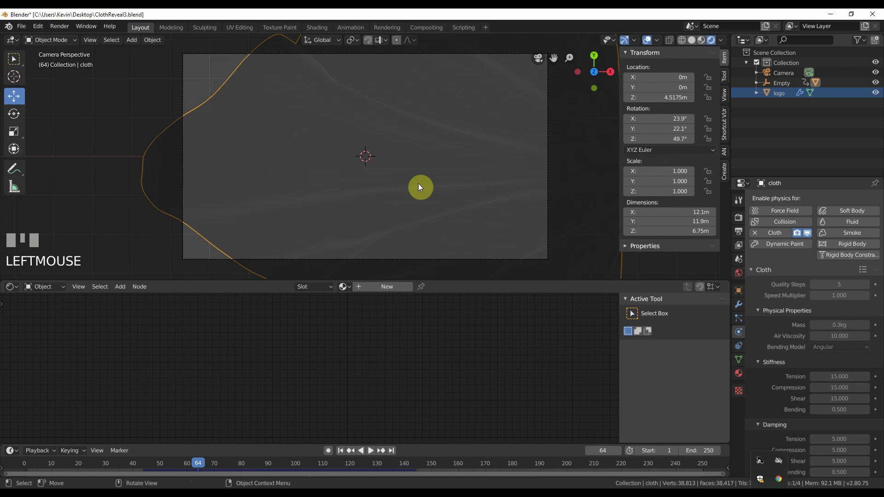
# Step: Add a three-point rig of back, fill and key lamps to the scene
pyautogui.moveTo(390, 292); pyautogui.dragTo(786, 87)
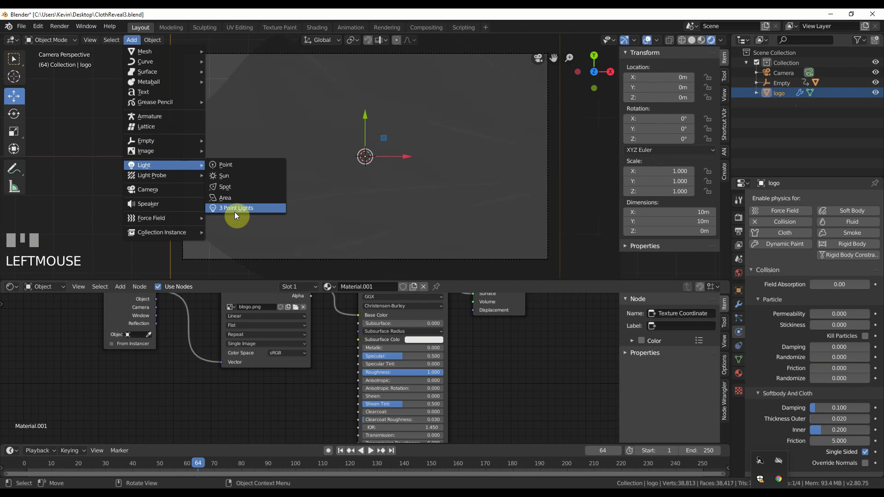
# Step: Make TriLamp-Back an area light of 500 W and 10 m size
pyautogui.moveTo(238, 213); pyautogui.dragTo(795, 96)
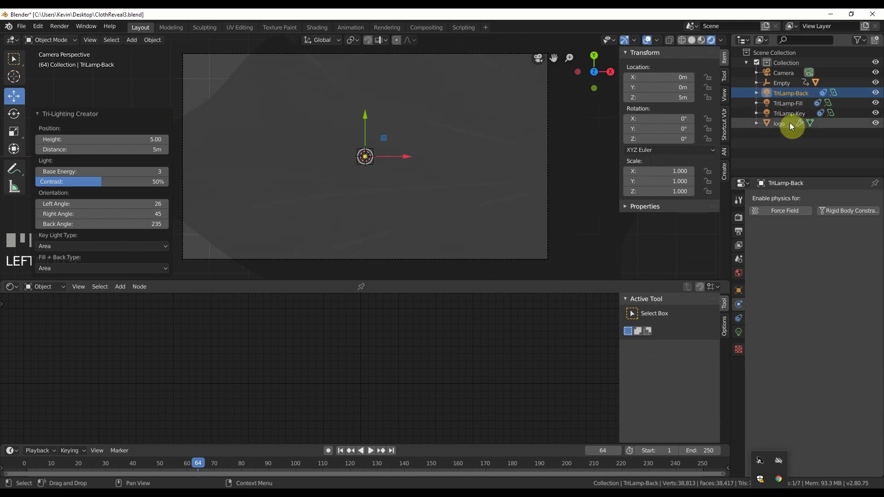
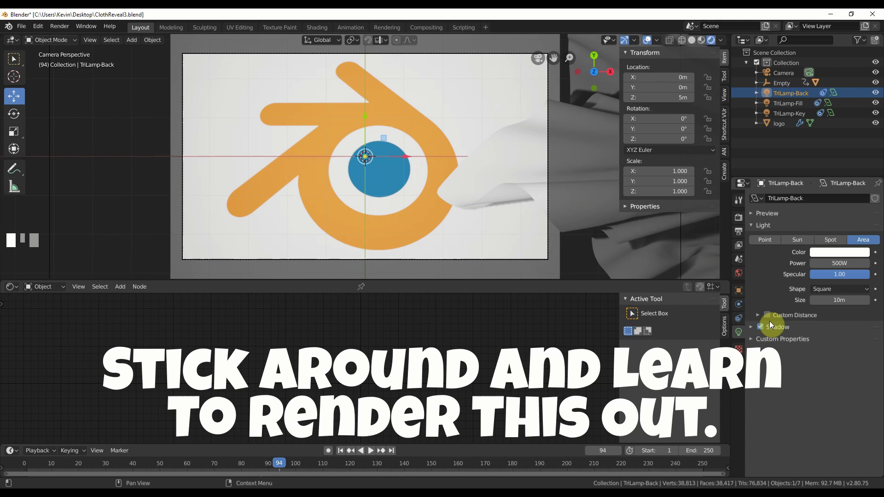
pyautogui.moveTo(782, 226); pyautogui.dragTo(379, 146)
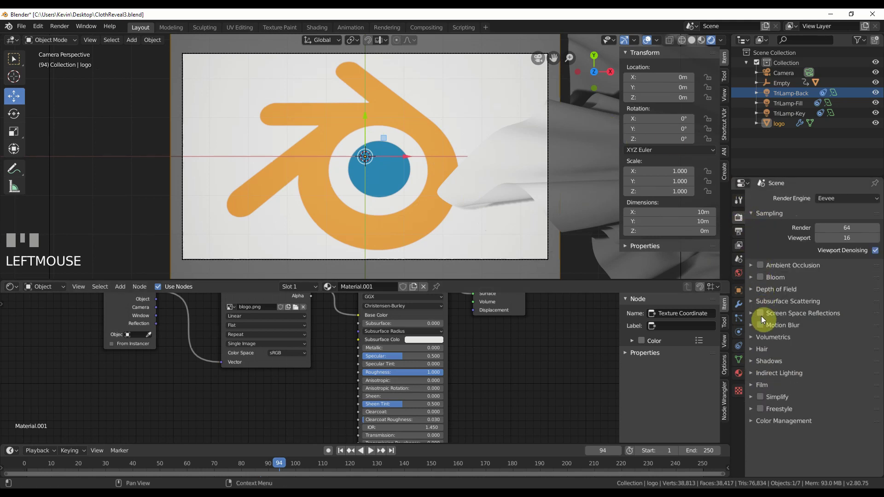
# Step: Enable Eevee ambient occlusion, motion blur and soft shadows, then scrub playback to a later frame
pyautogui.click(764, 324)
pyautogui.click(763, 268)
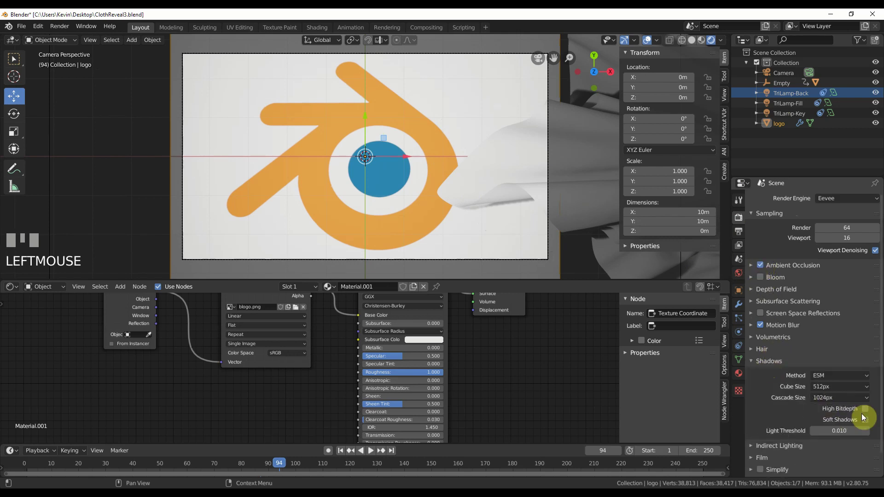
pyautogui.click(868, 424)
pyautogui.click(868, 412)
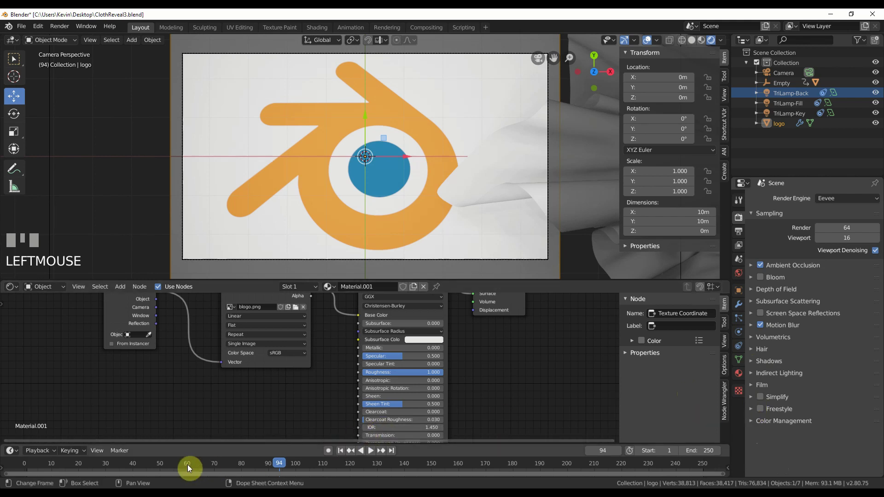
pyautogui.moveTo(197, 467); pyautogui.dragTo(448, 236)
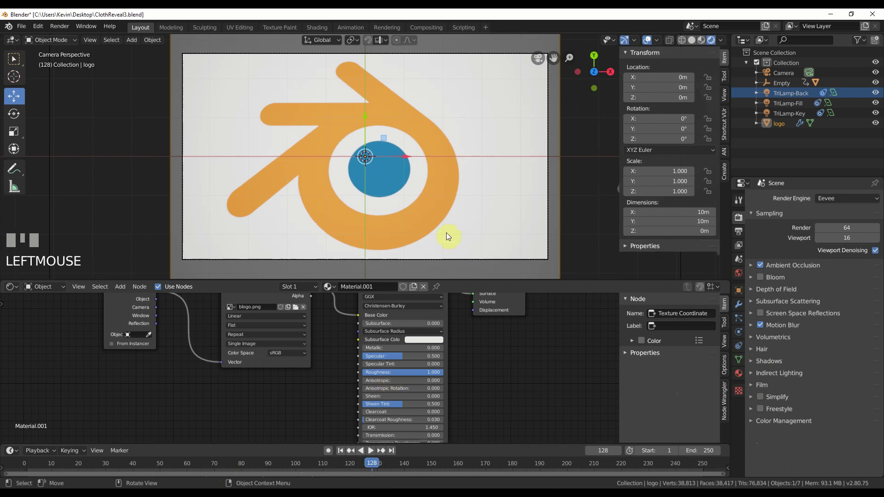